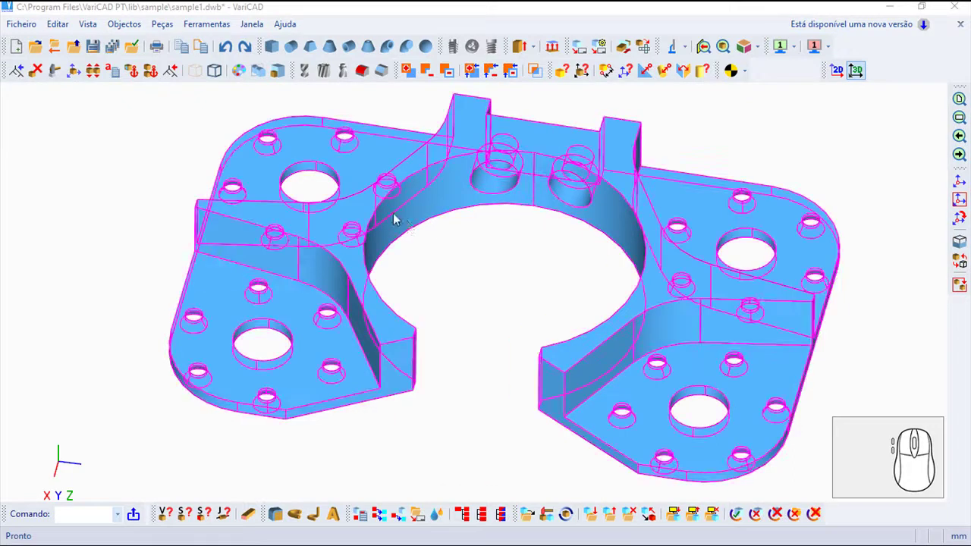
Bring up the Objectos menu to reach the Controlar measurement commands.
click(126, 32)
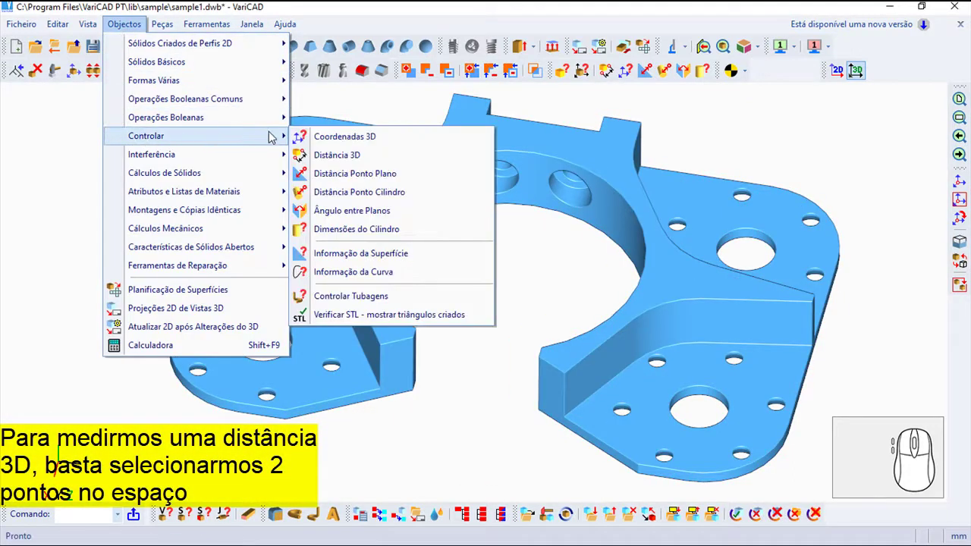
Measure the Distância 3D between the arm corners (46.200199) and dismiss the Valores Medido(s) results.
click(345, 159)
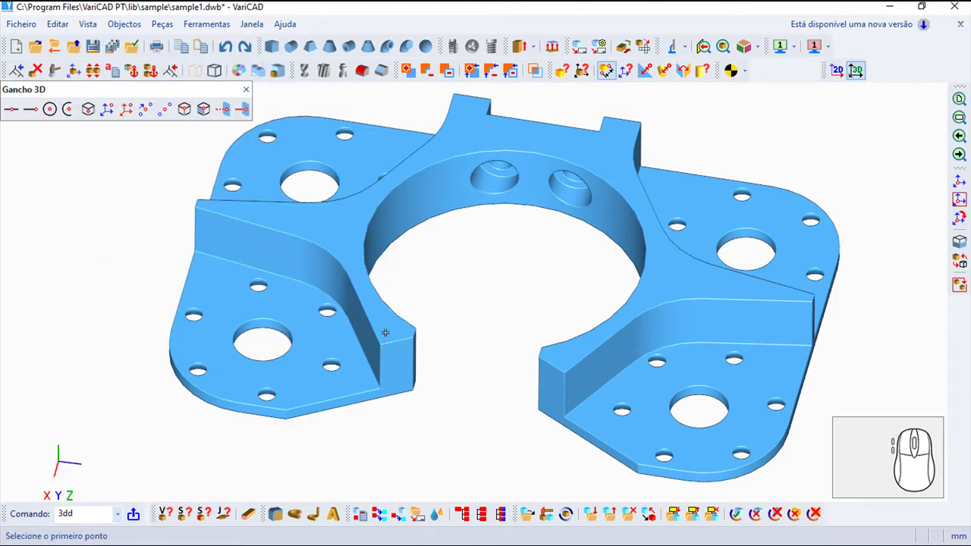
click(172, 67)
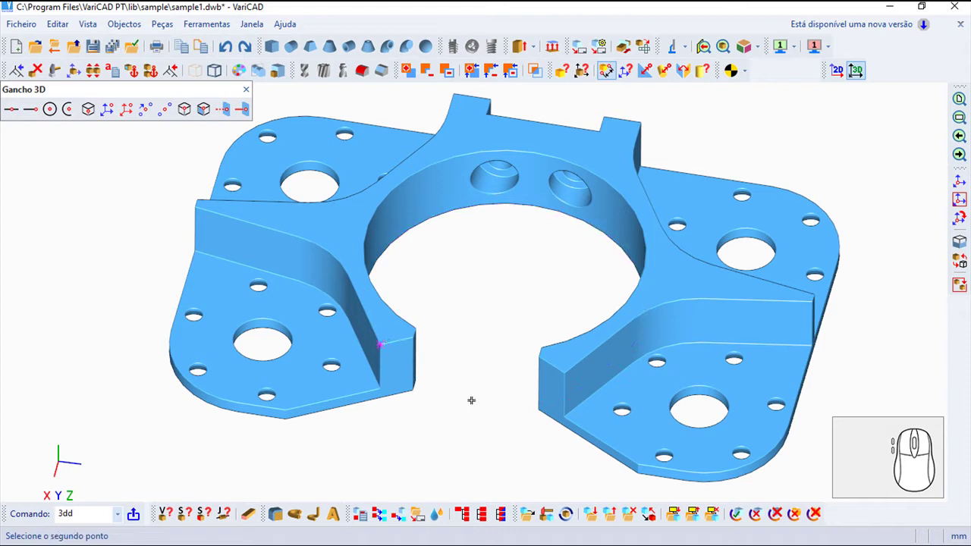
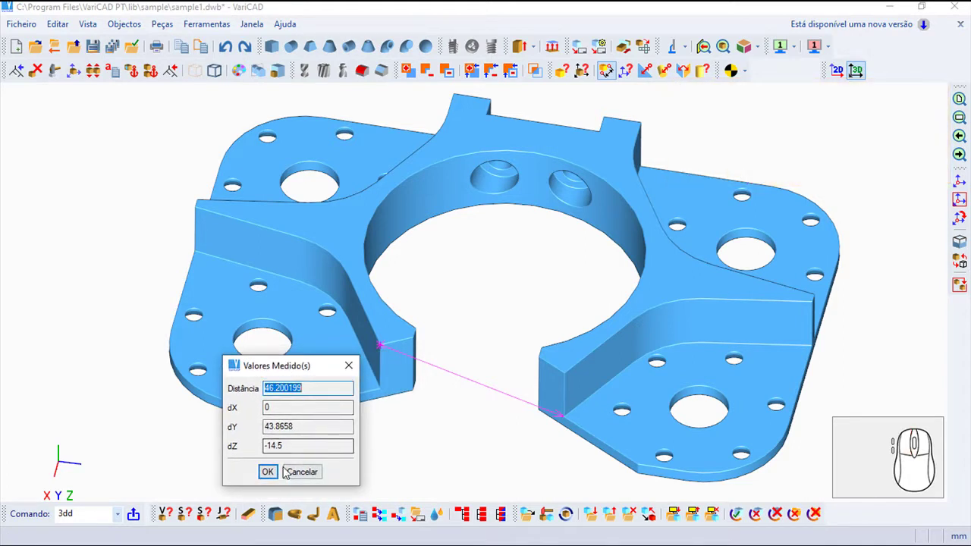
click(273, 473)
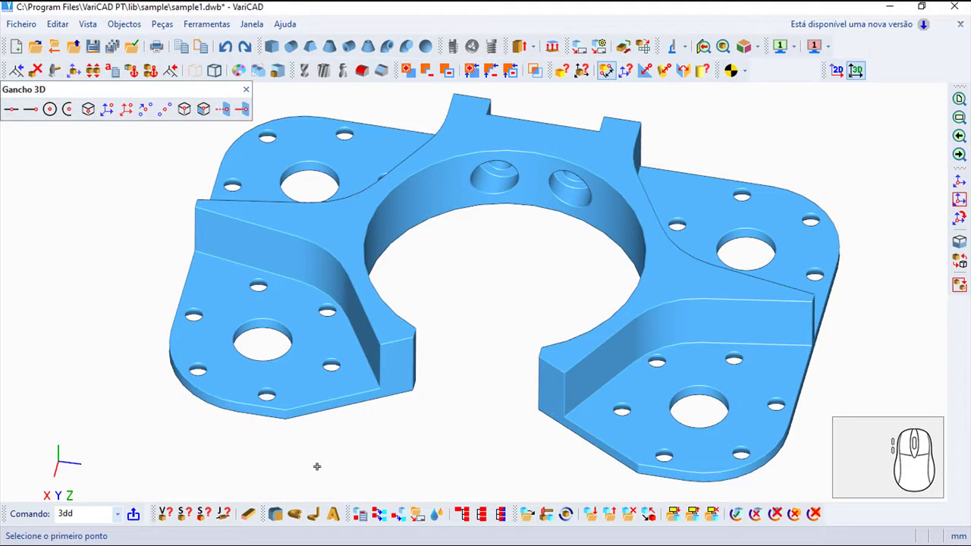